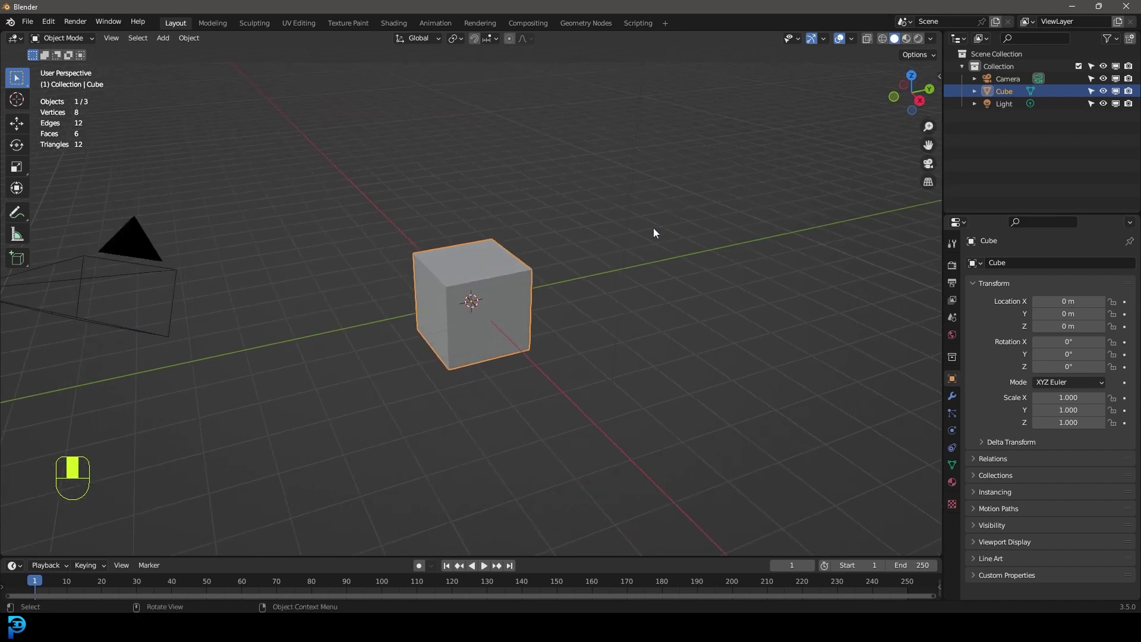
# Step: Select the default cube, enter Edit Mode and bring up the mesh menu to subdivide it
pyautogui.click(480, 235)
pyautogui.moveTo(479, 235); pyautogui.dragTo(485, 211)
pyautogui.press('Tab')
pyautogui.moveTo(484, 211); pyautogui.dragTo(51, 552)
pyautogui.click(50, 552)
pyautogui.middleClick(51, 552)
pyautogui.rightClick(50, 552)
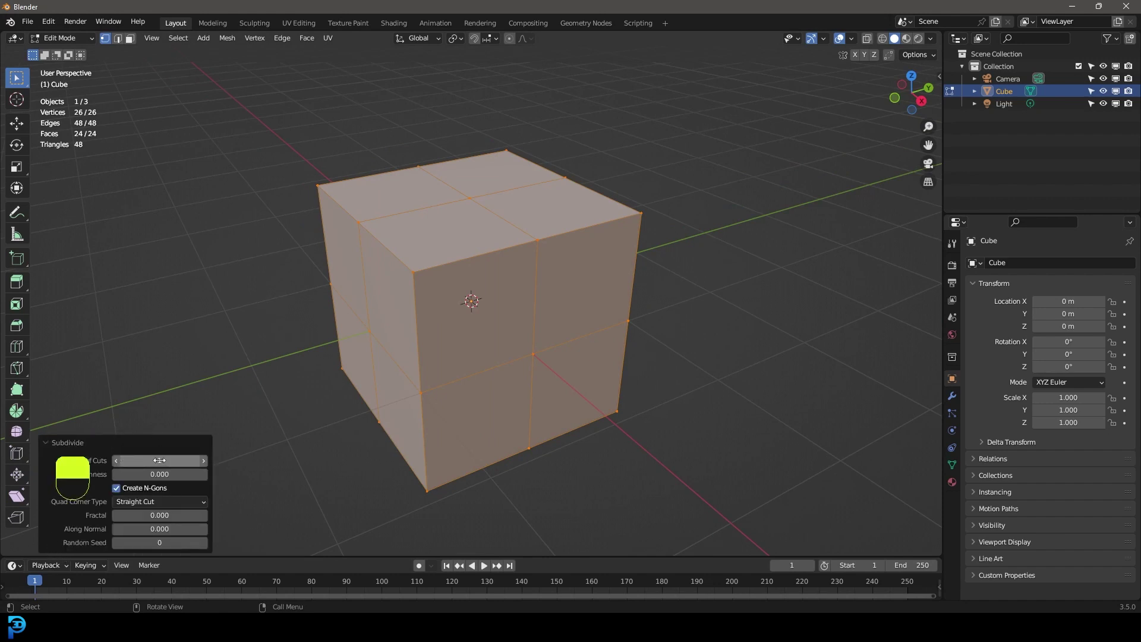
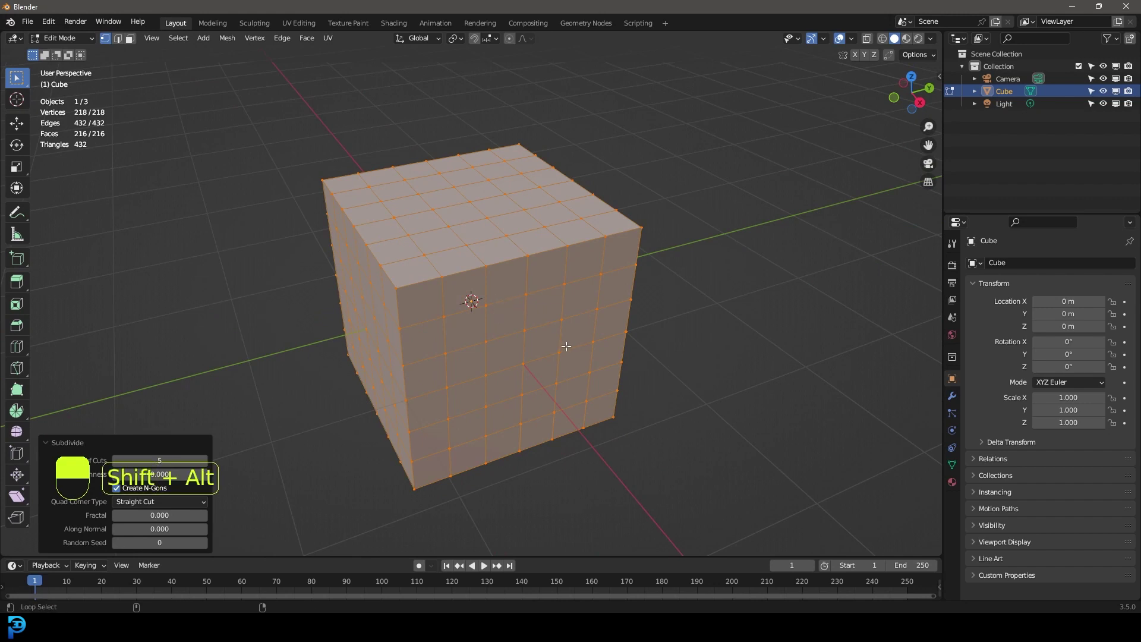
# Step: Apply To Sphere (Shift+Alt+S) to round the six-by-six subdivided cube into a ball
pyautogui.press('shift+alt+s')
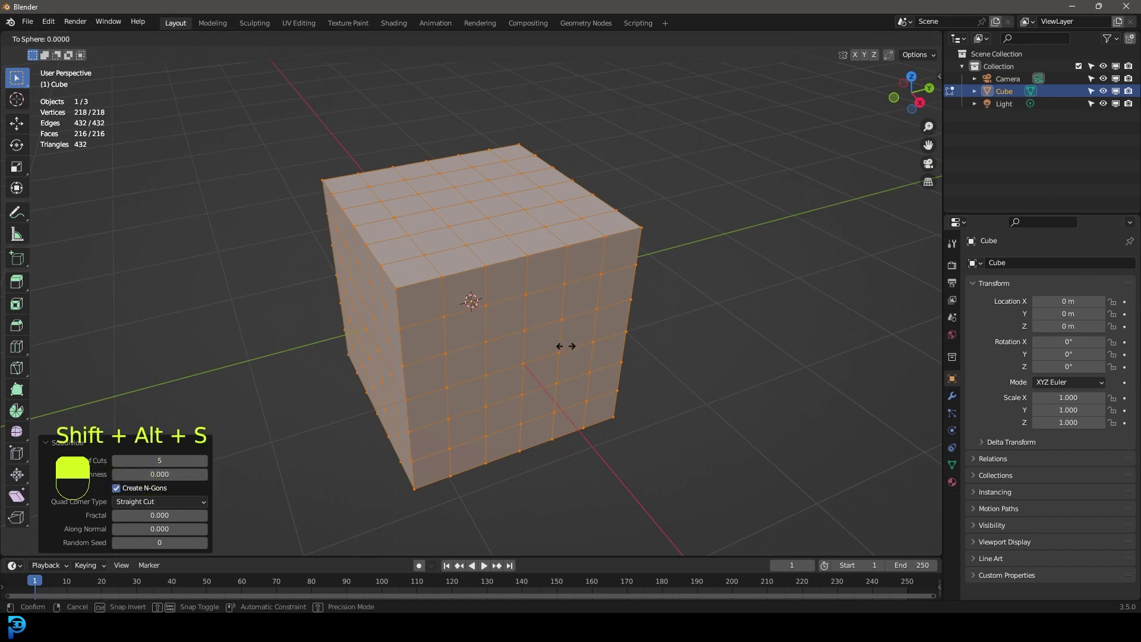
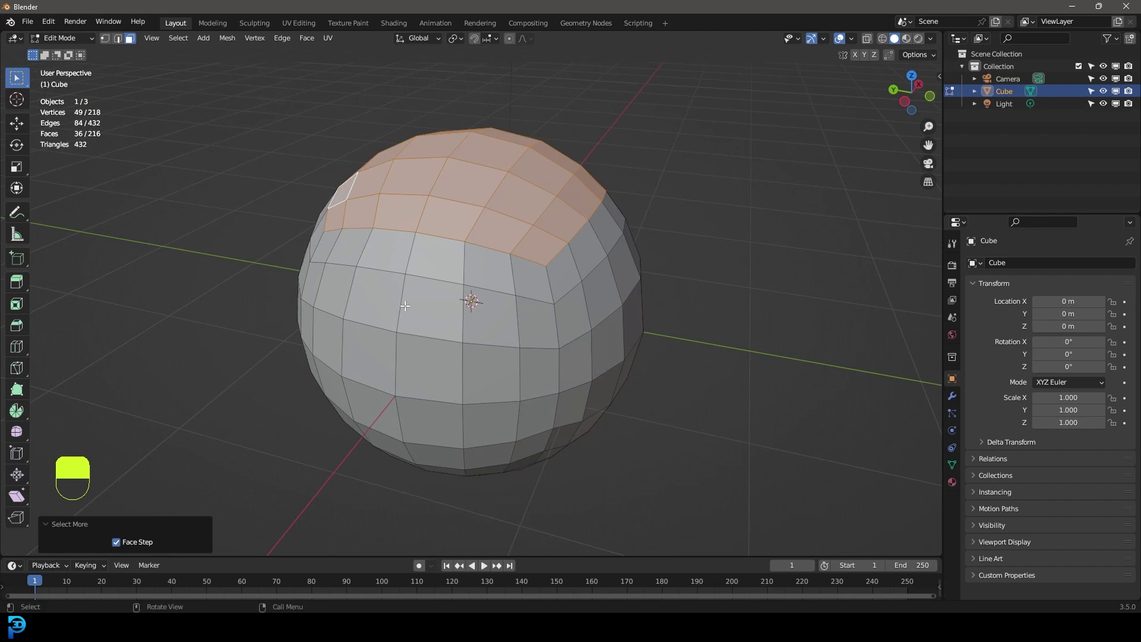
# Step: Invert the selection, delete all but the 36-face top cap, and extrude the 12-face central strip
pyautogui.press('ctrl+i')
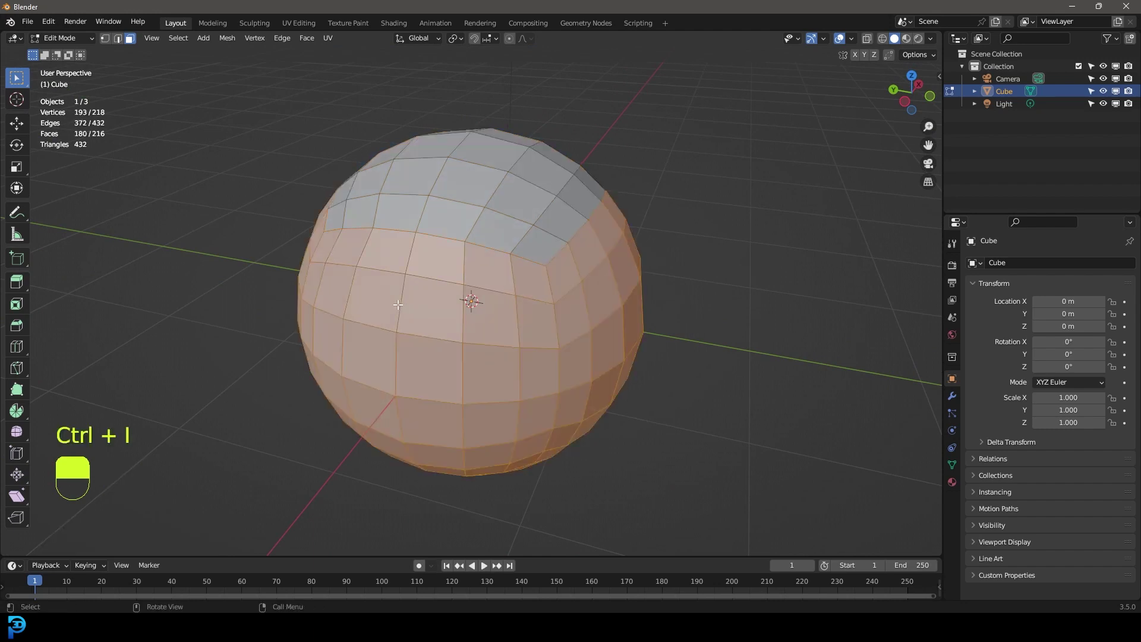
pyautogui.press('Delete')
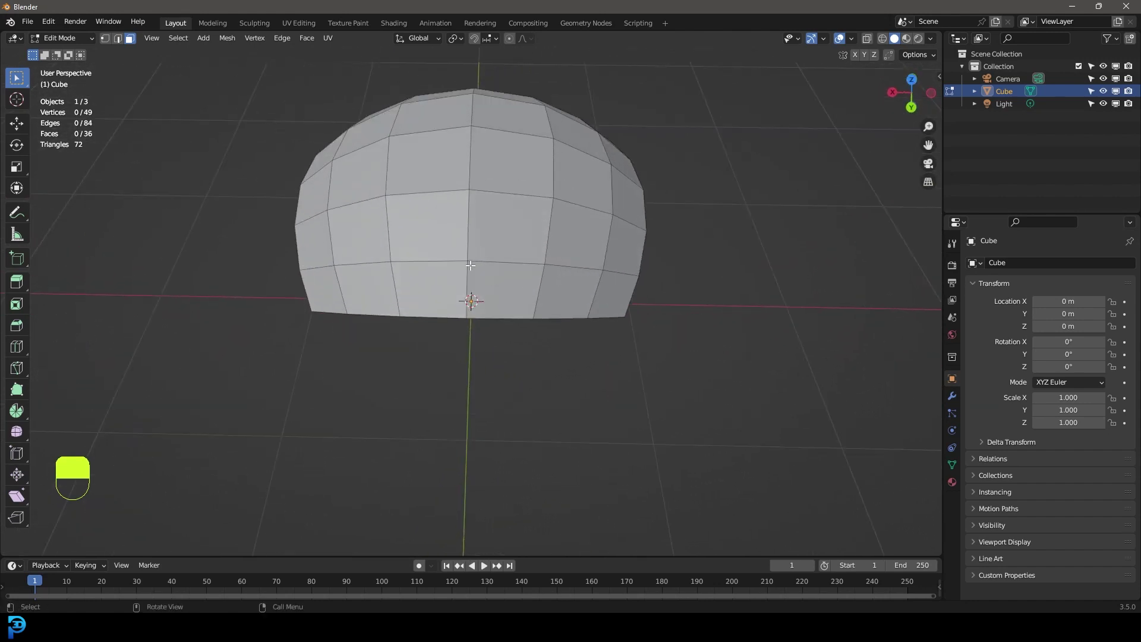
pyautogui.press('KP_7')
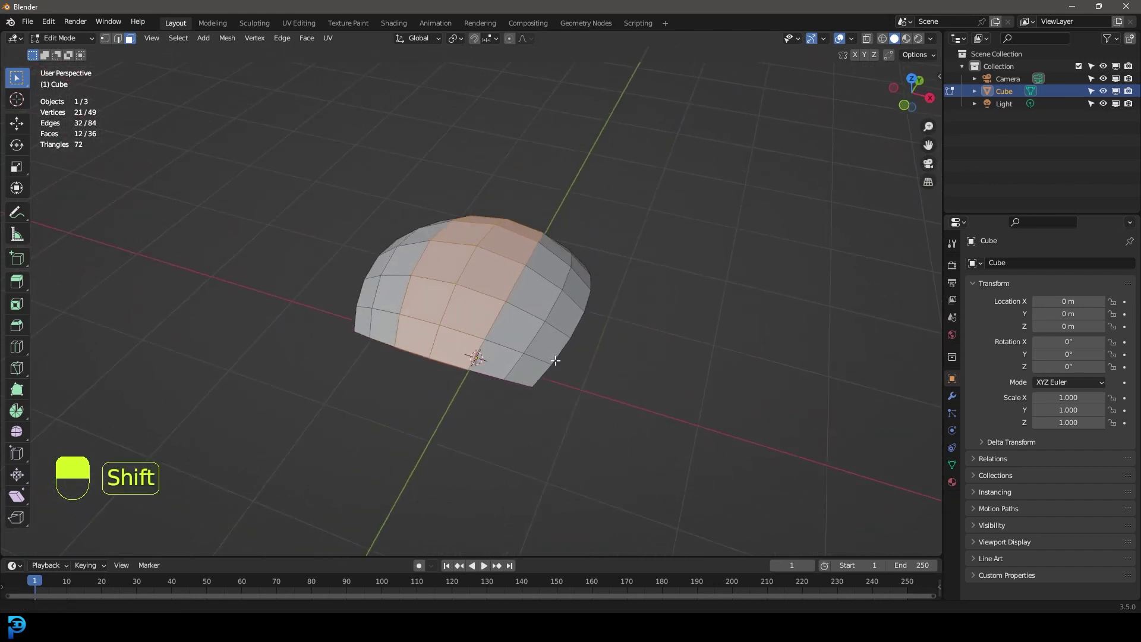
pyautogui.press('e')
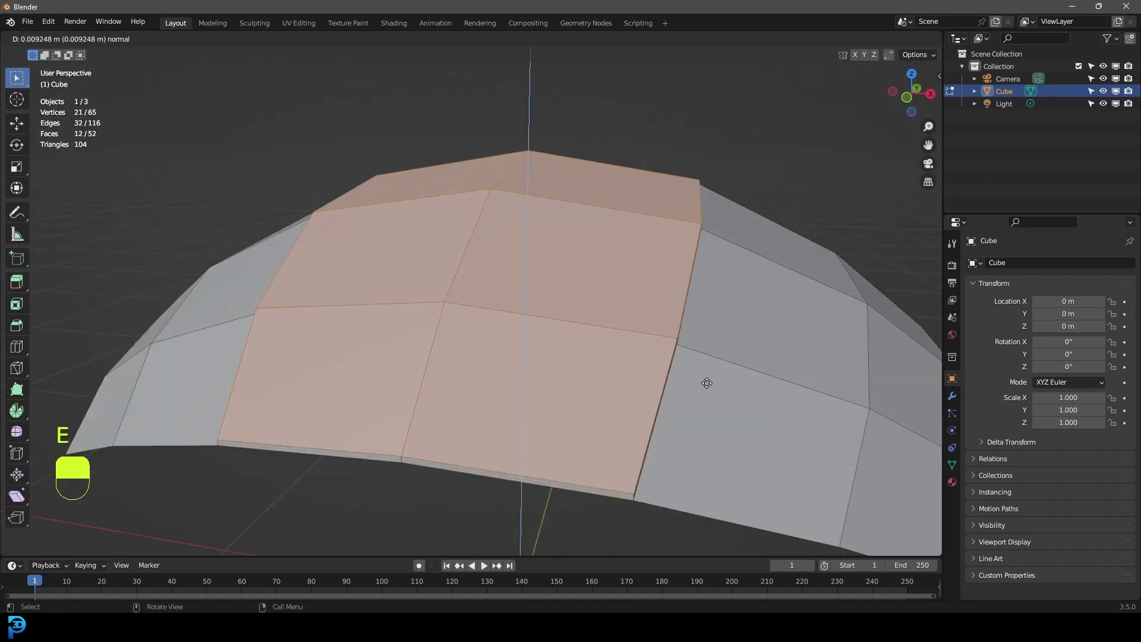
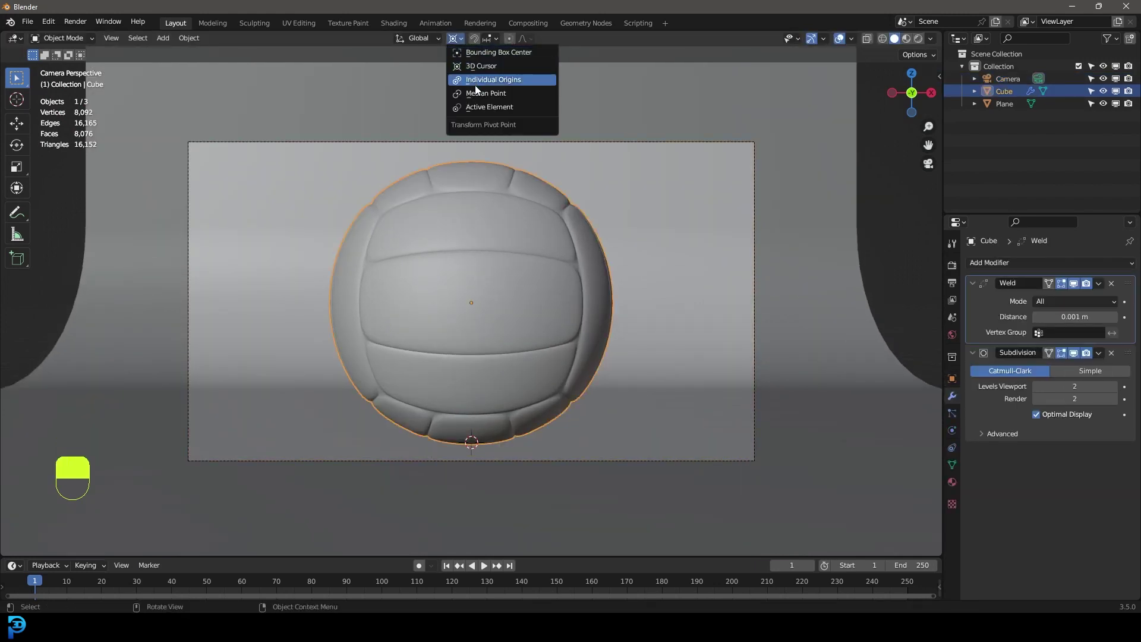
# Step: Rotate the volleyball freely to a new angle and view the scene from the side
pyautogui.press('r')
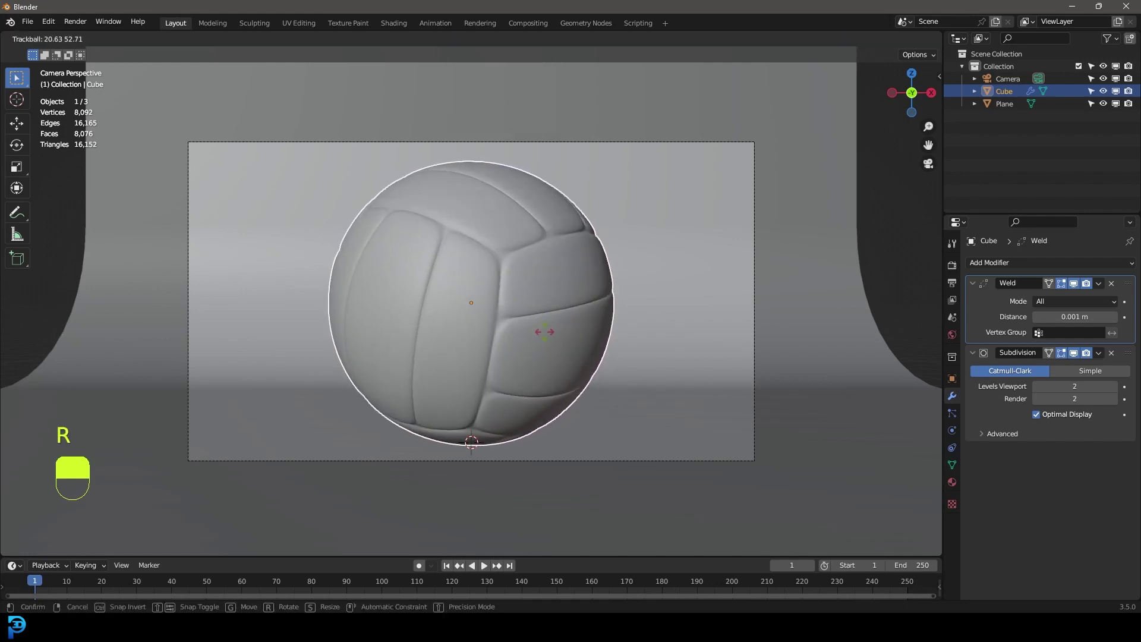
pyautogui.moveTo(593, 269); pyautogui.dragTo(957, 272)
pyautogui.moveTo(958, 272); pyautogui.dragTo(1068, 269)
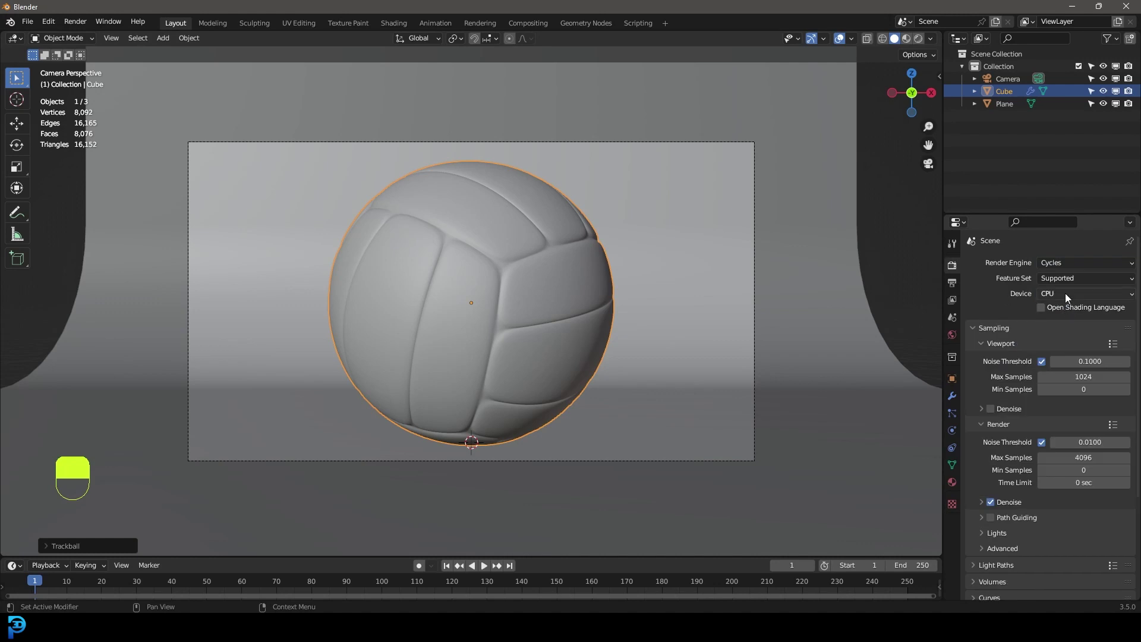
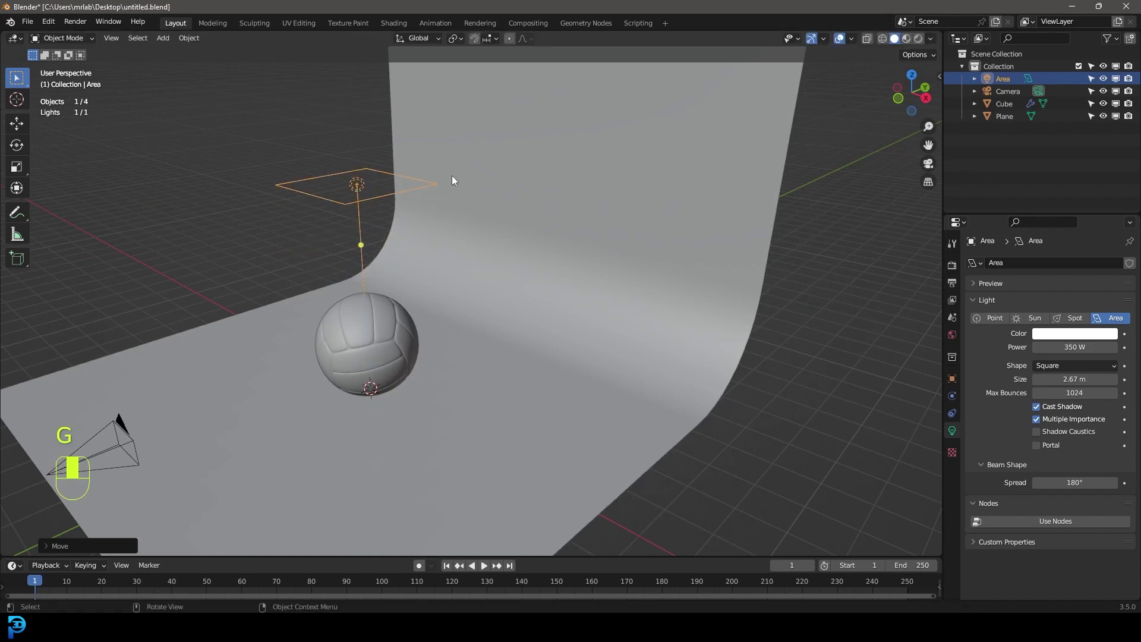
pyautogui.press('KP_3')
# Step: Switch the viewport to Rendered preview and look through the camera and front view
pyautogui.press('z')
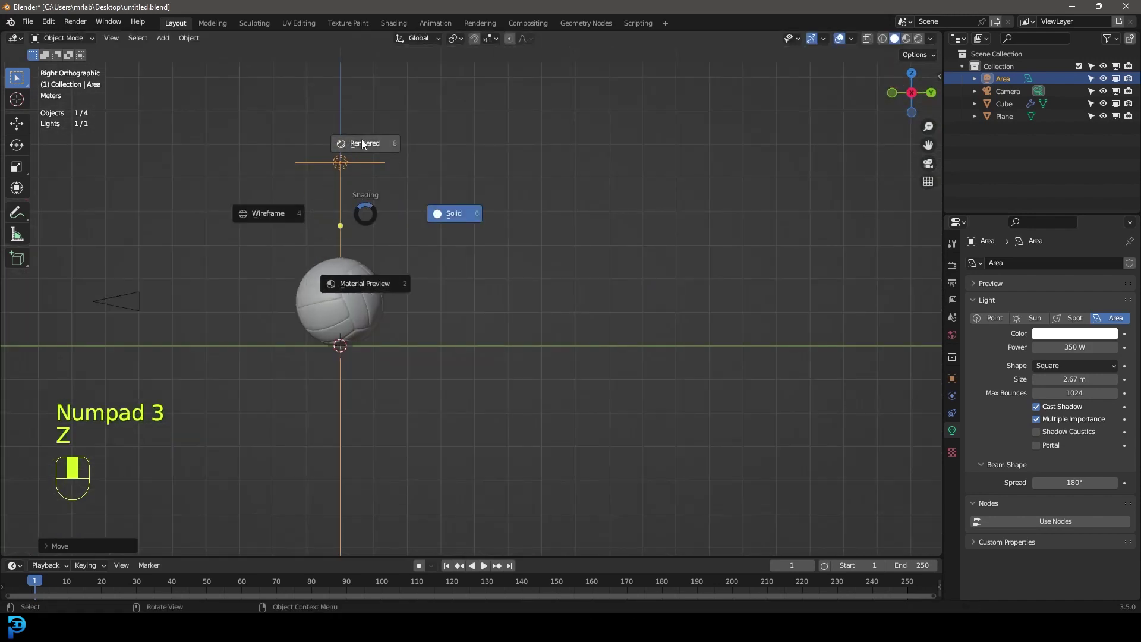
pyautogui.press('KP_0')
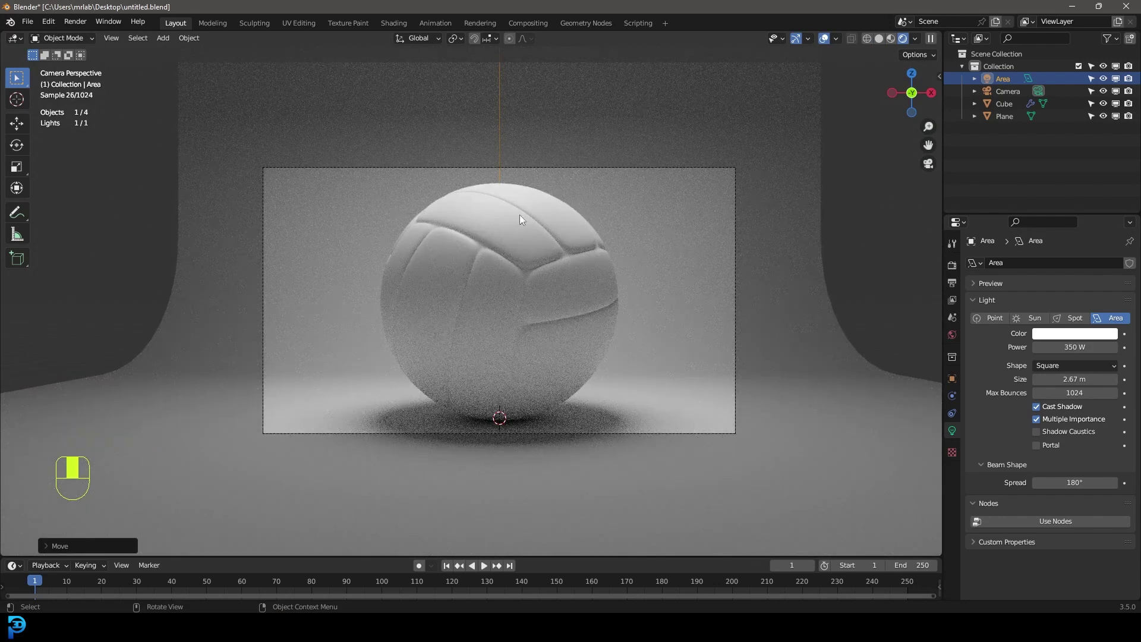
pyautogui.moveTo(511, 256); pyautogui.dragTo(467, 187)
pyautogui.press('ctrl+b')
pyautogui.press('KP_1')
# Step: Duplicate the area light as Area.001 and Area.002, tilting each toward the volleyball
pyautogui.press('shift+d')
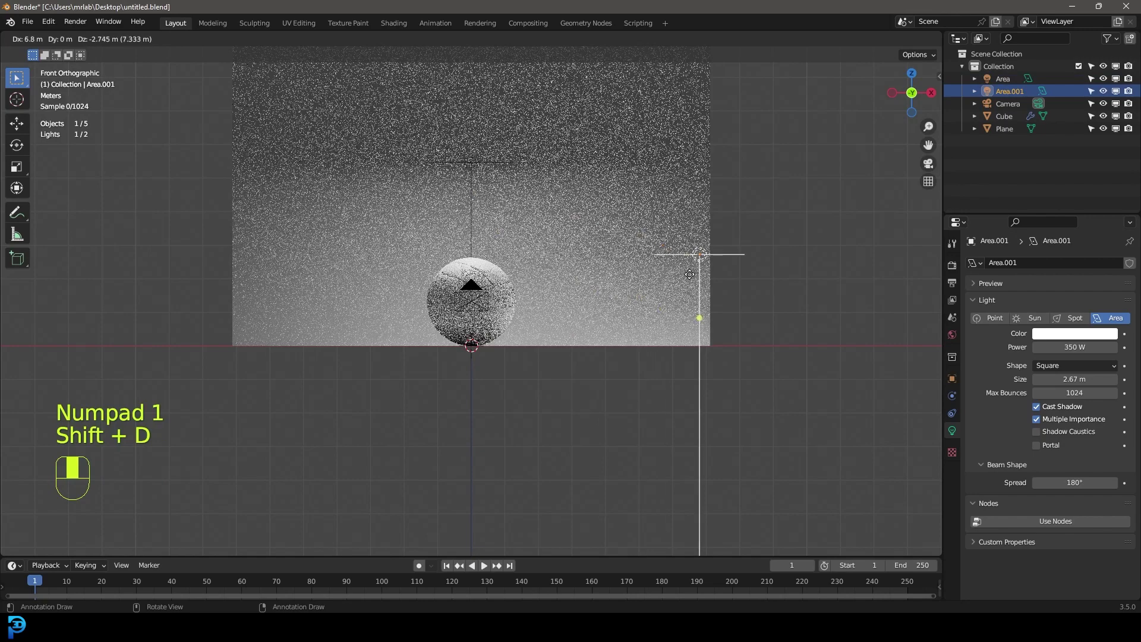
pyautogui.press('r')
pyautogui.press('shift+d')
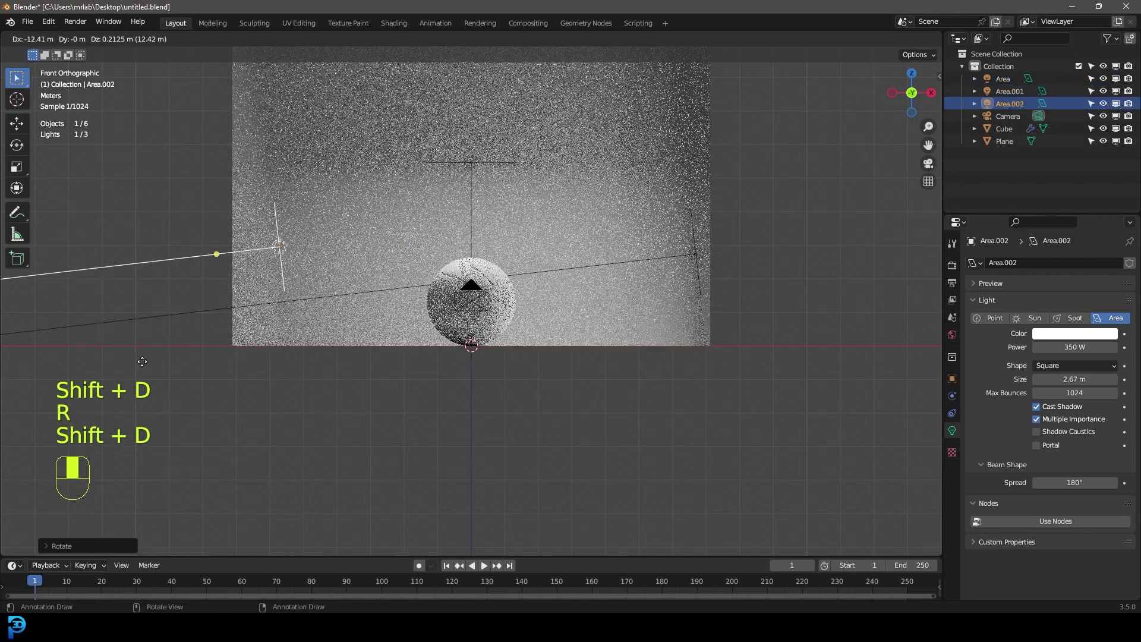
pyautogui.press('r')
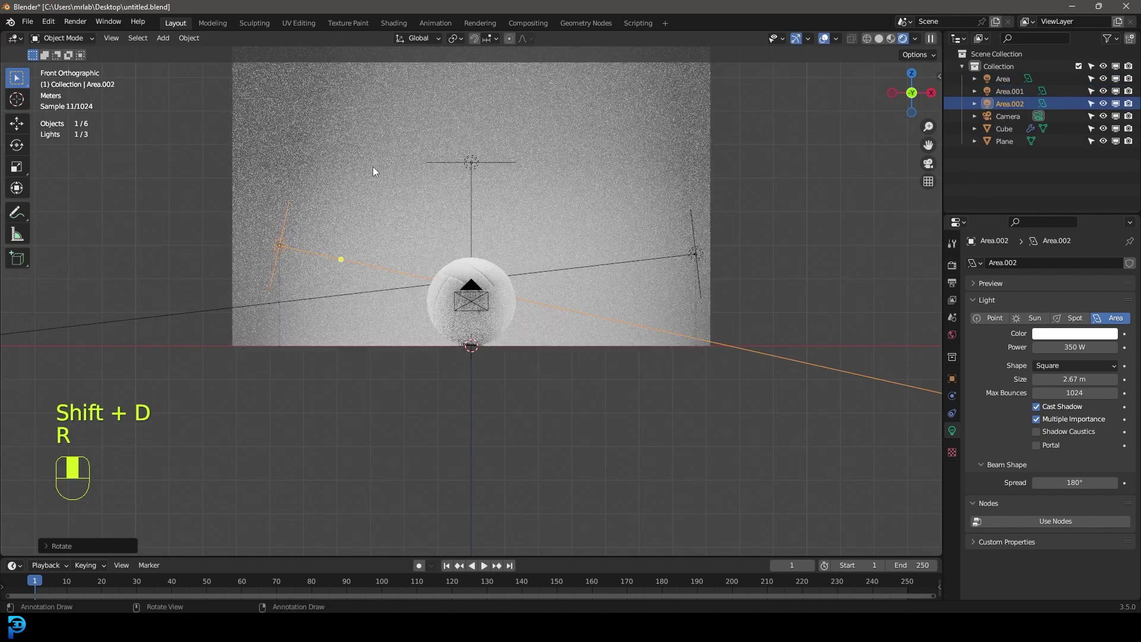